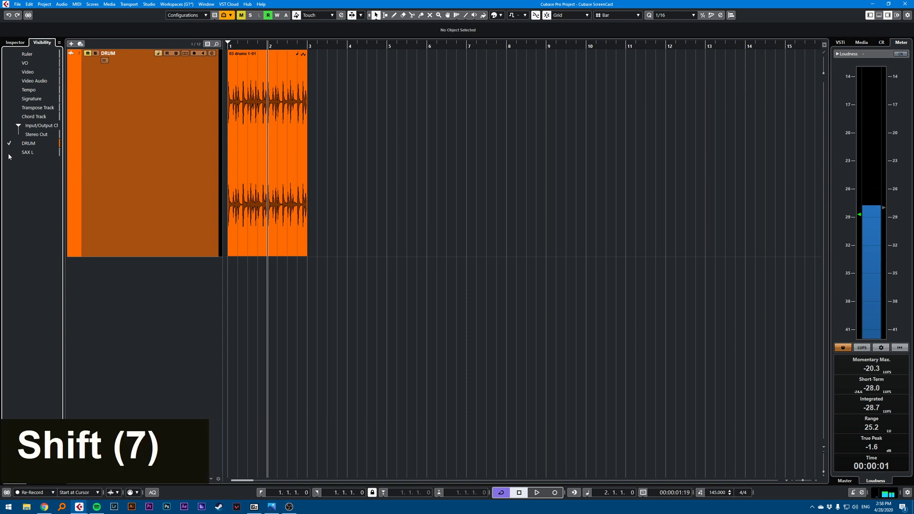
# Make SAX L the only visible track via Shift-click in the Visibility list
pyautogui.click(8, 156)
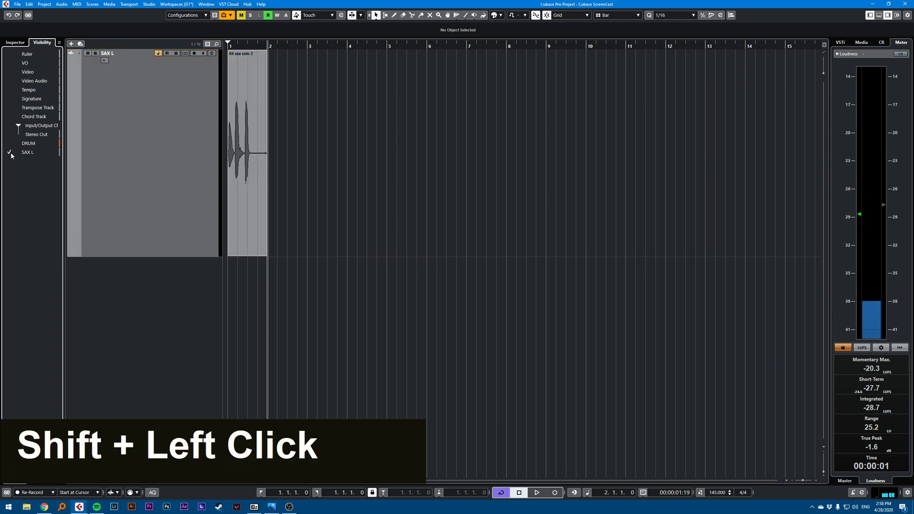
# Show only the Tempo and Signature tracks, then leave only the DRUM track visible
pyautogui.click(40, 100)
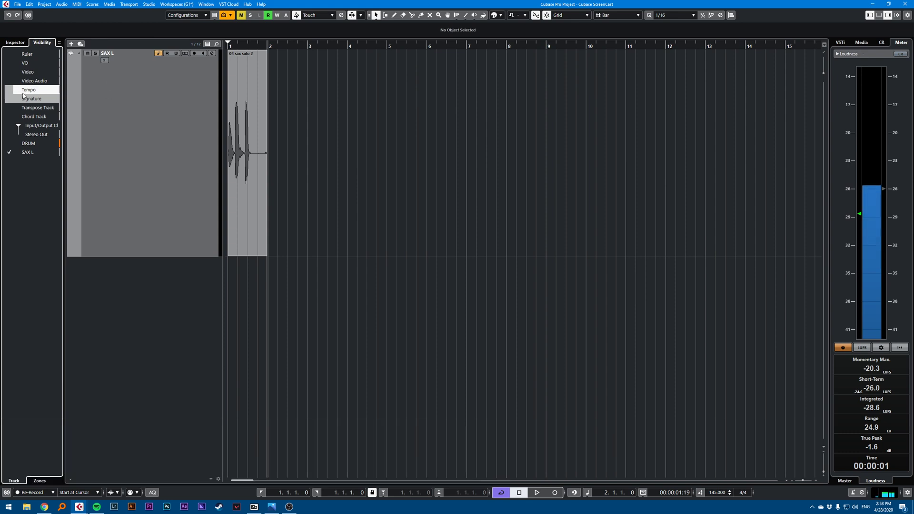
pyautogui.click(9, 91)
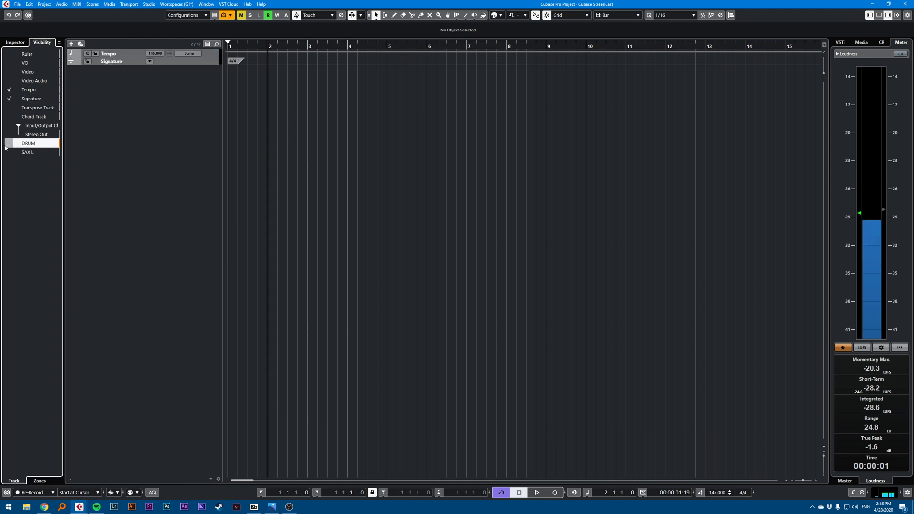
pyautogui.click(12, 145)
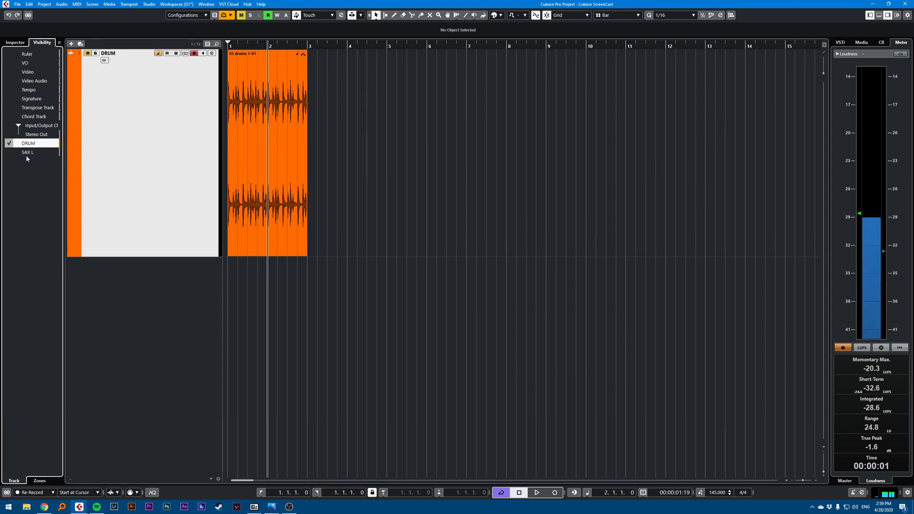